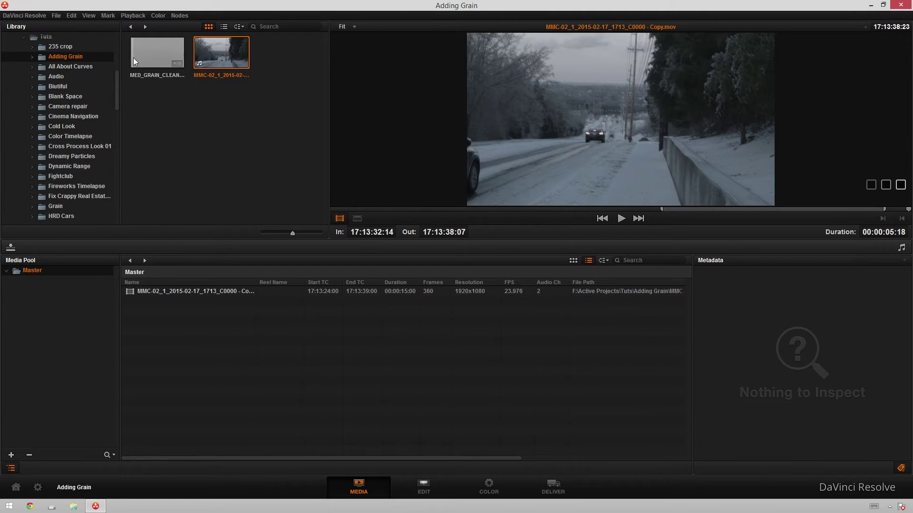
Add MED_GRAIN_CLEAN_35MM_720P - Copy.mov from the library into the media pool and select it
right_click(161, 50)
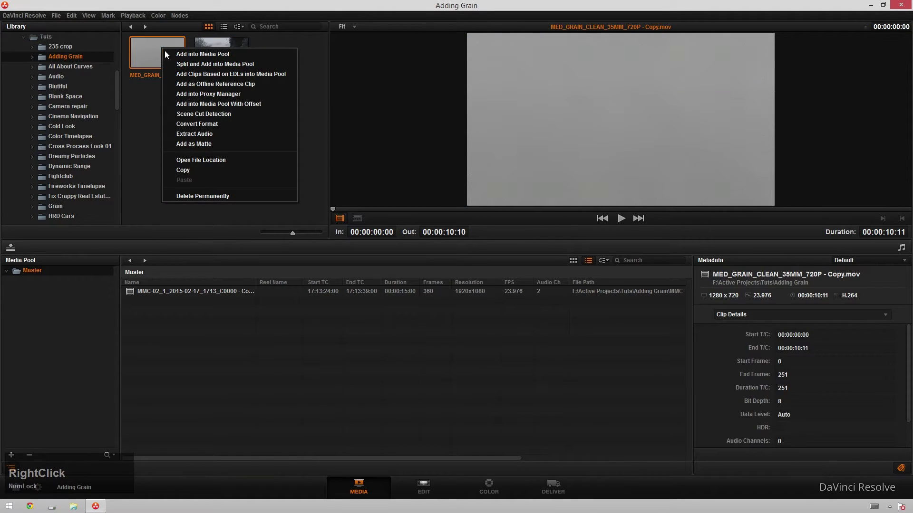
left_click(204, 141)
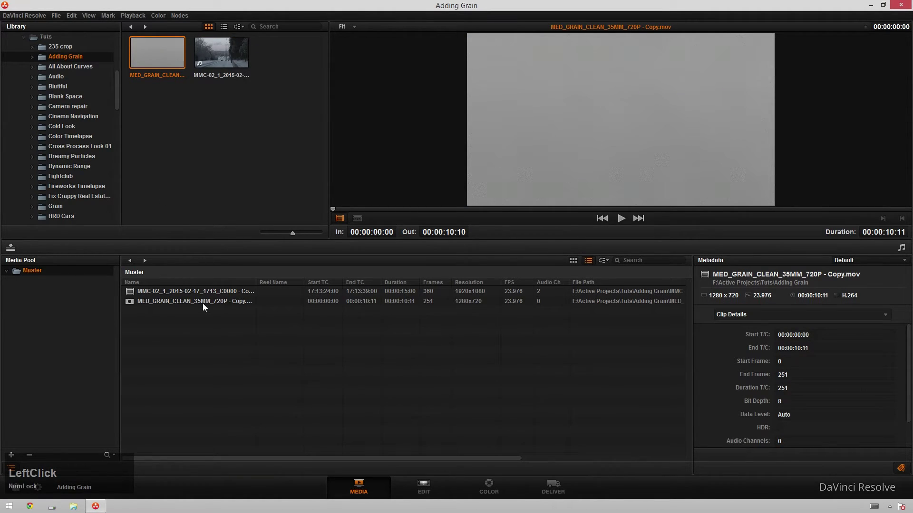
left_click(171, 304)
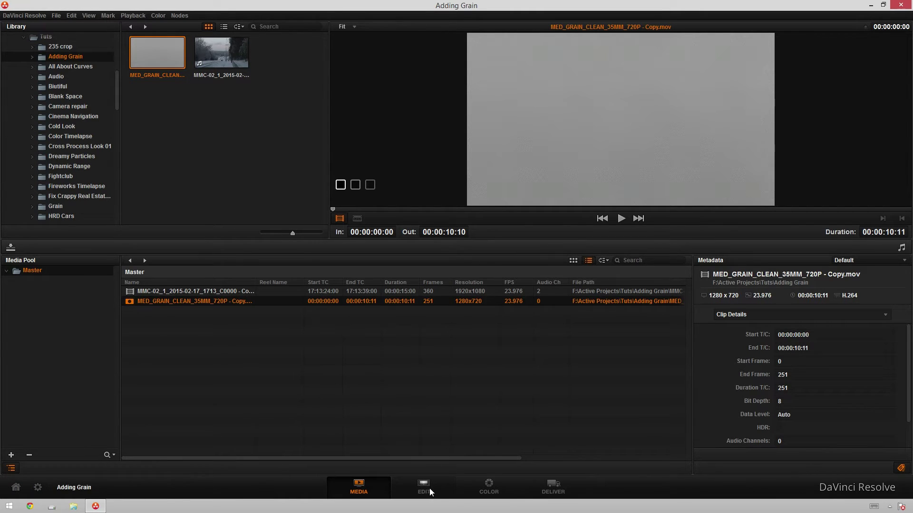
Go to the Color page for the snow road clip and select its corrector node 01
left_click(485, 485)
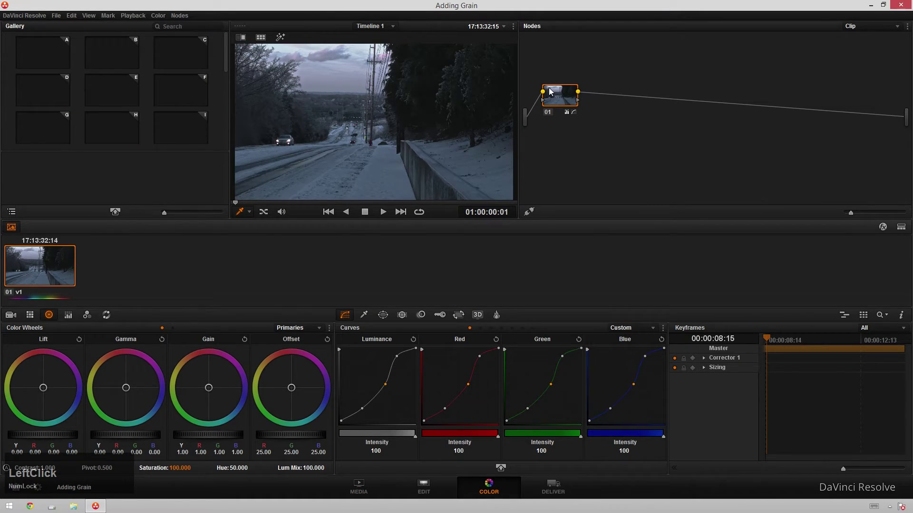
left_click(567, 109)
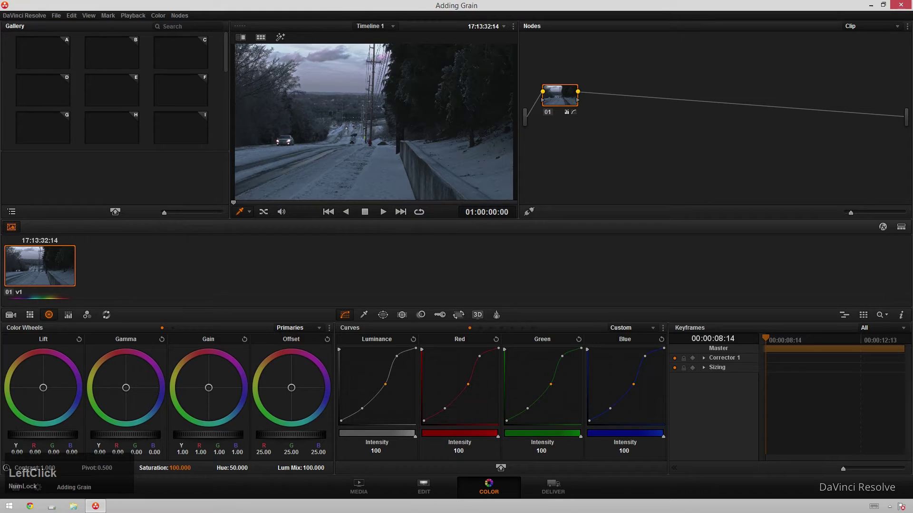
left_click(572, 104)
left_click(572, 103)
Attach the grain clip as an external matte via Add Matte > Track Mattes on node 01
right_click(583, 97)
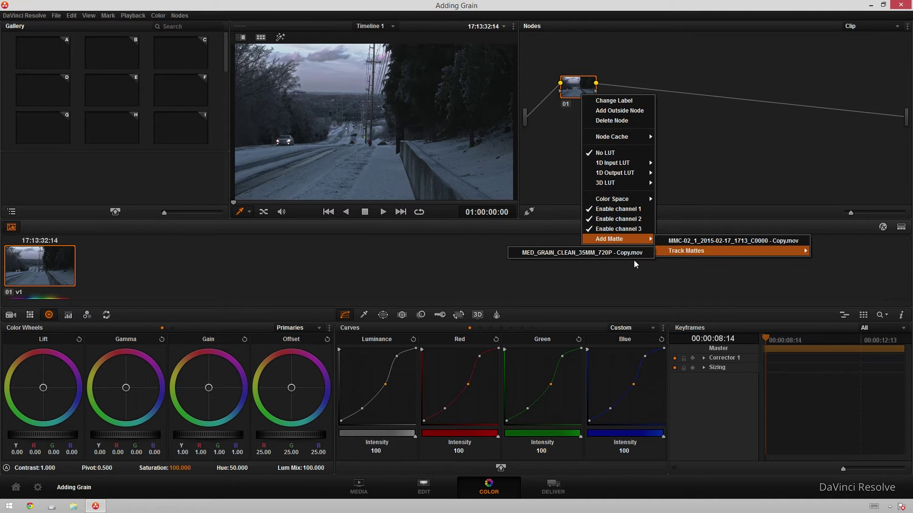
left_click(576, 257)
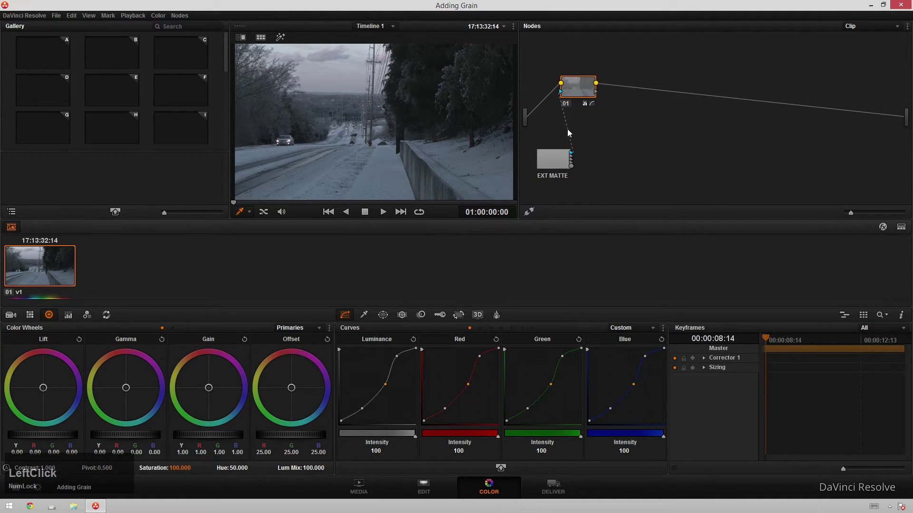
Remove the matte's link to the corrector and add a Layer Mixer node to the graph
left_click(569, 132)
key("Delete")
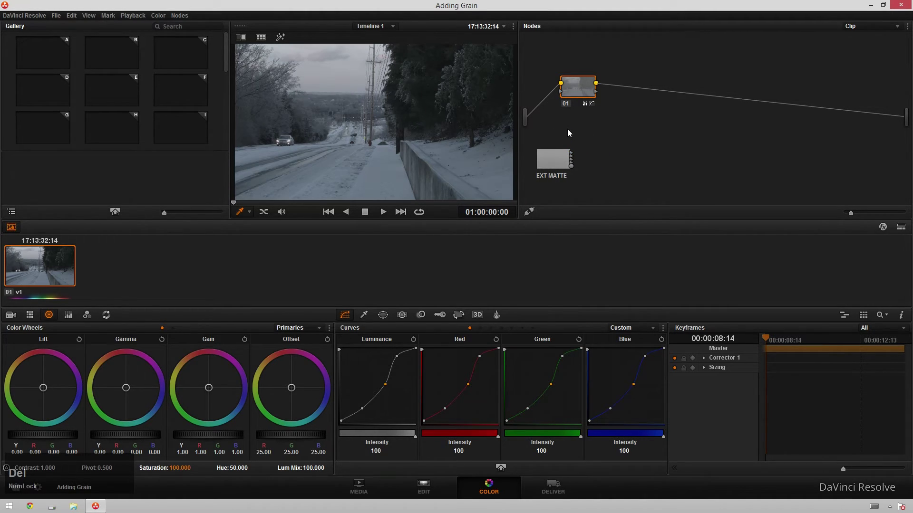
left_click(563, 170)
right_click(649, 128)
left_click(799, 169)
right_click(644, 129)
left_click(685, 147)
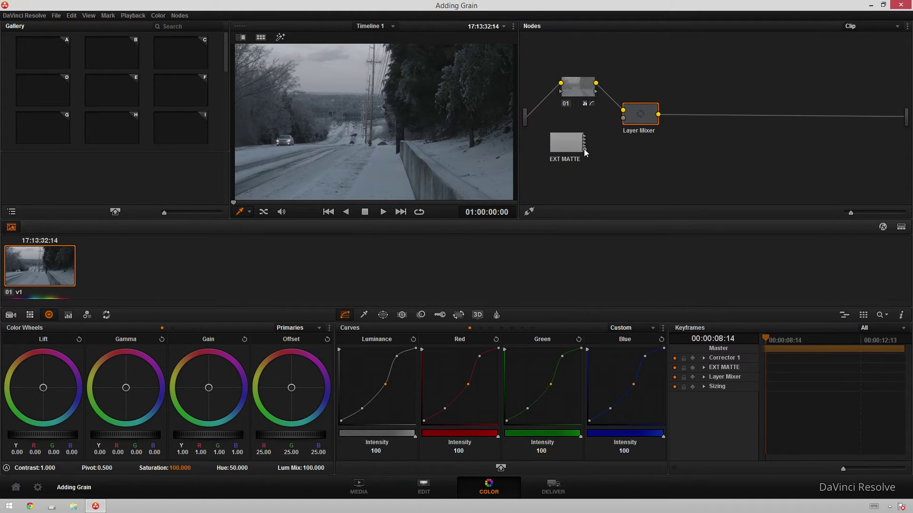
Feed the grain matte into the Layer Mixer and play back the combined result
left_click(586, 152)
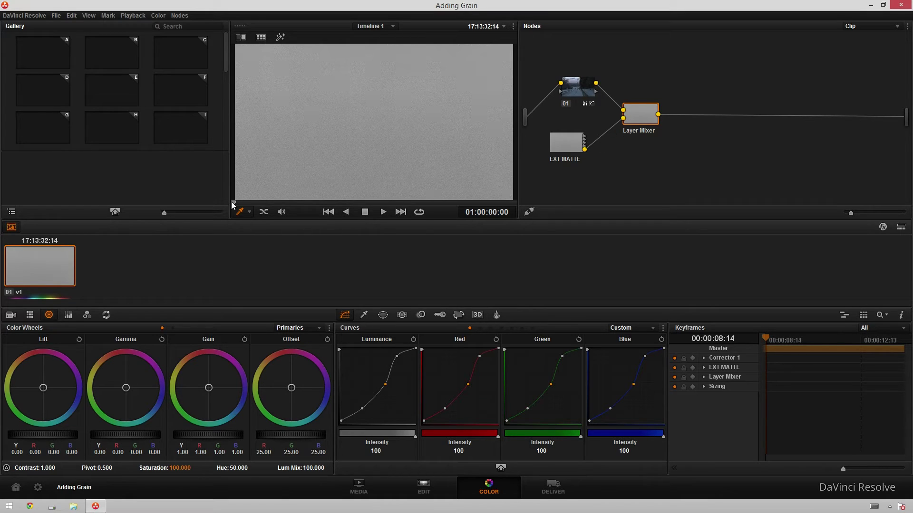
left_click(233, 205)
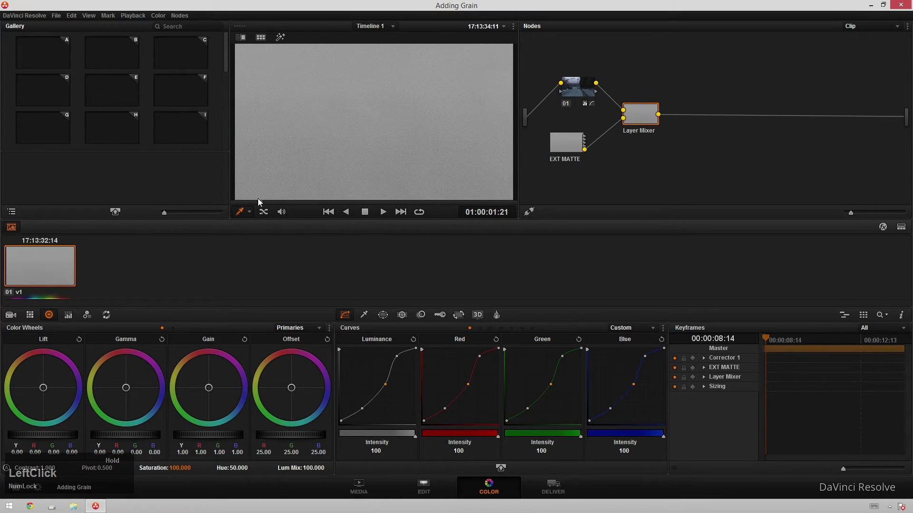